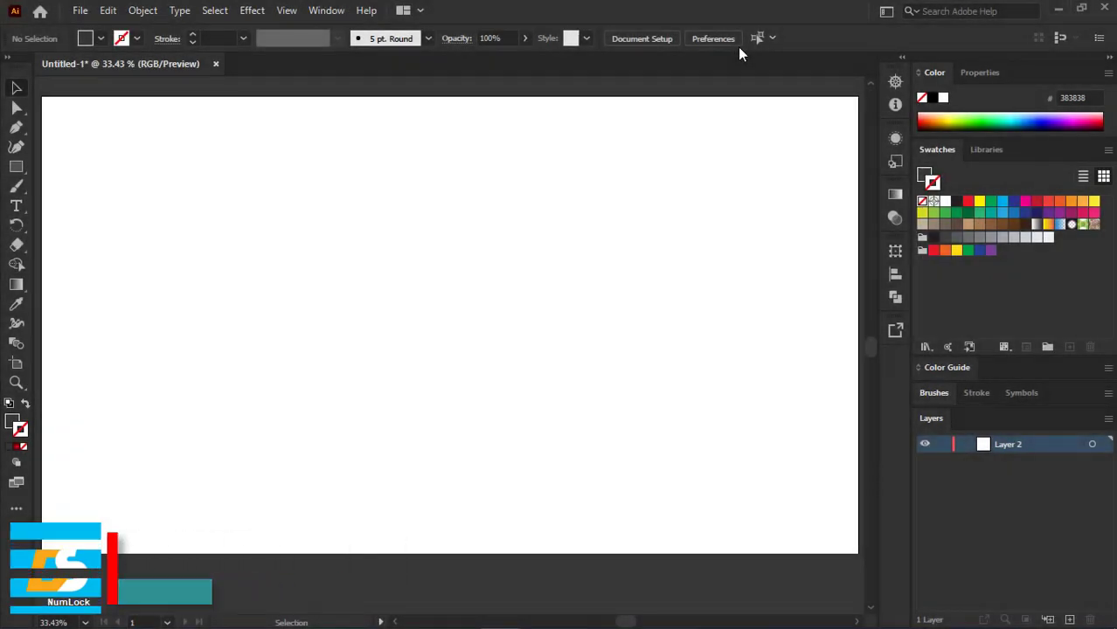
Place a text object on the artboard reading SPACE in large grey Marvelan lettering
left_click(16, 212)
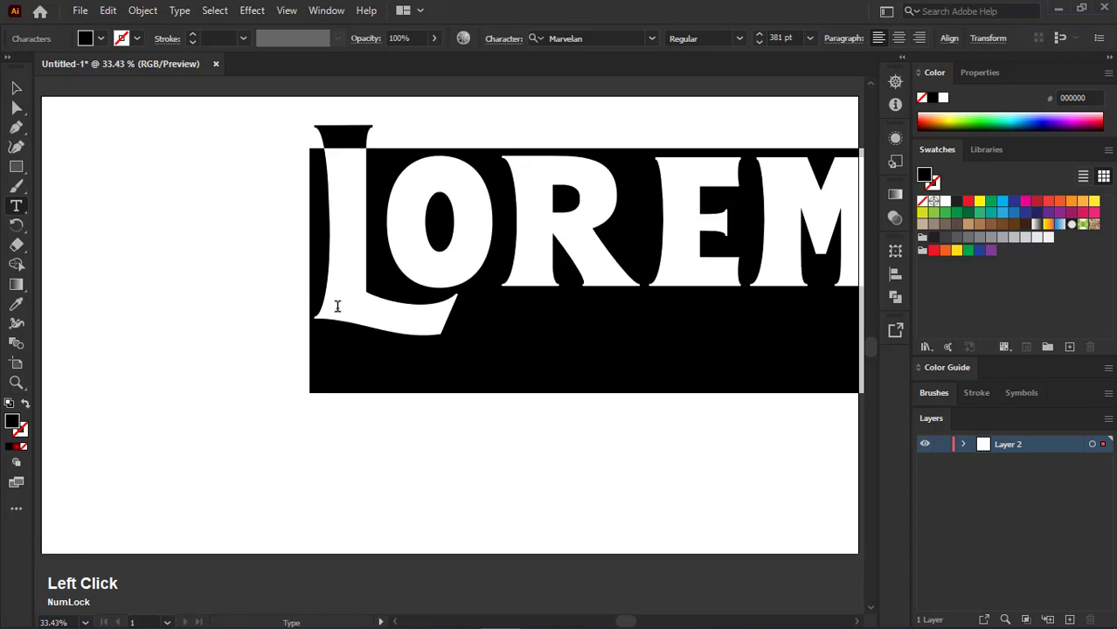
key("shift+s")
type("pace")
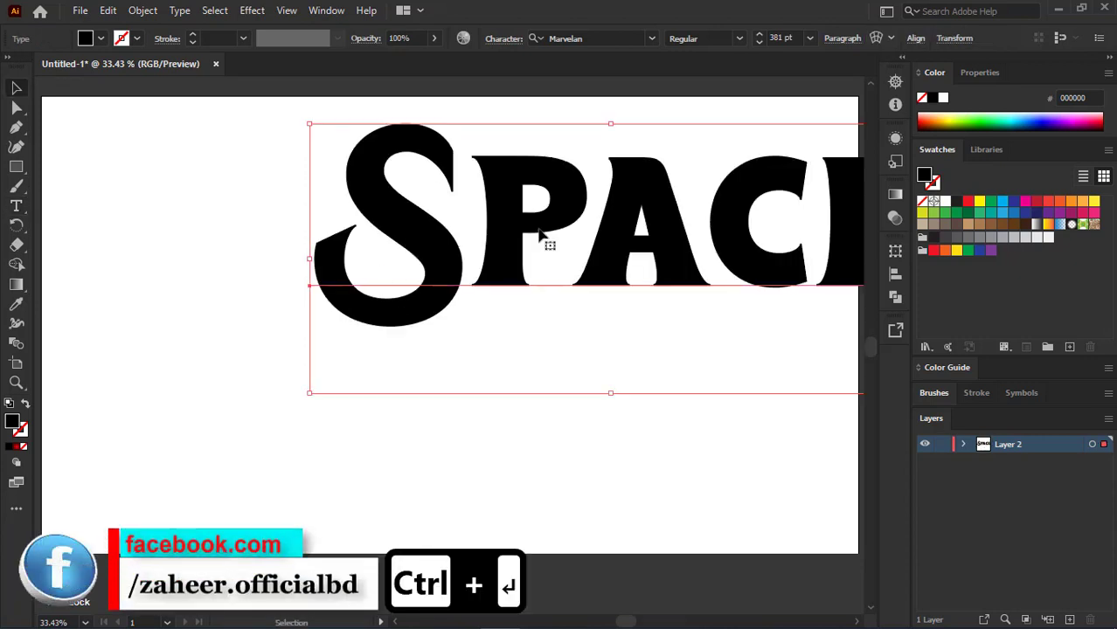
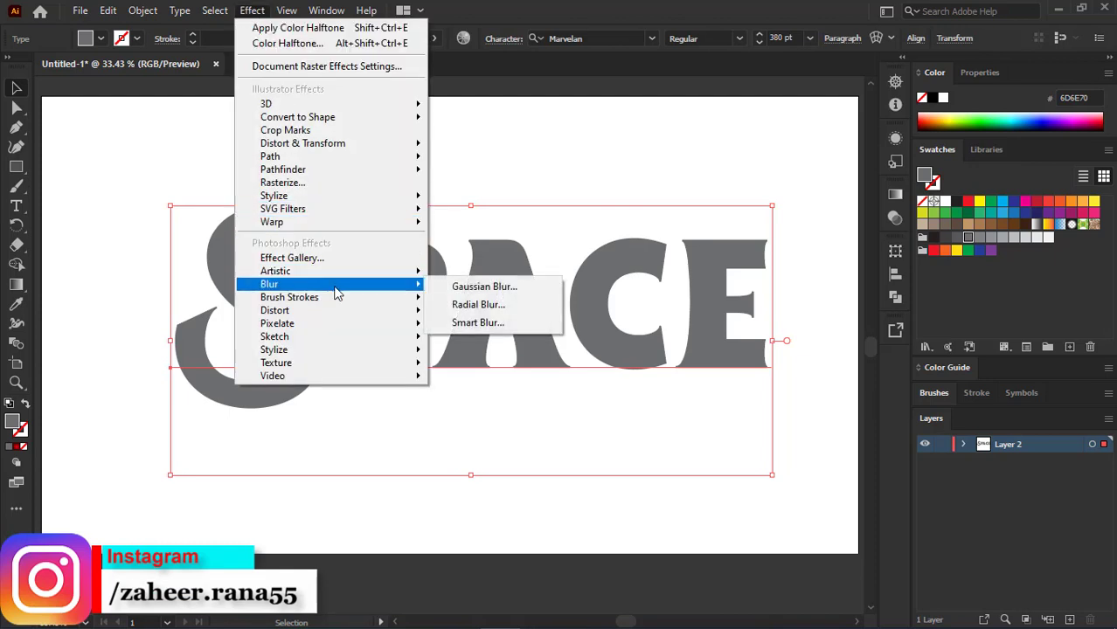
Apply a Gaussian Blur of radius 25 pixels to the SPACE text
left_click(456, 298)
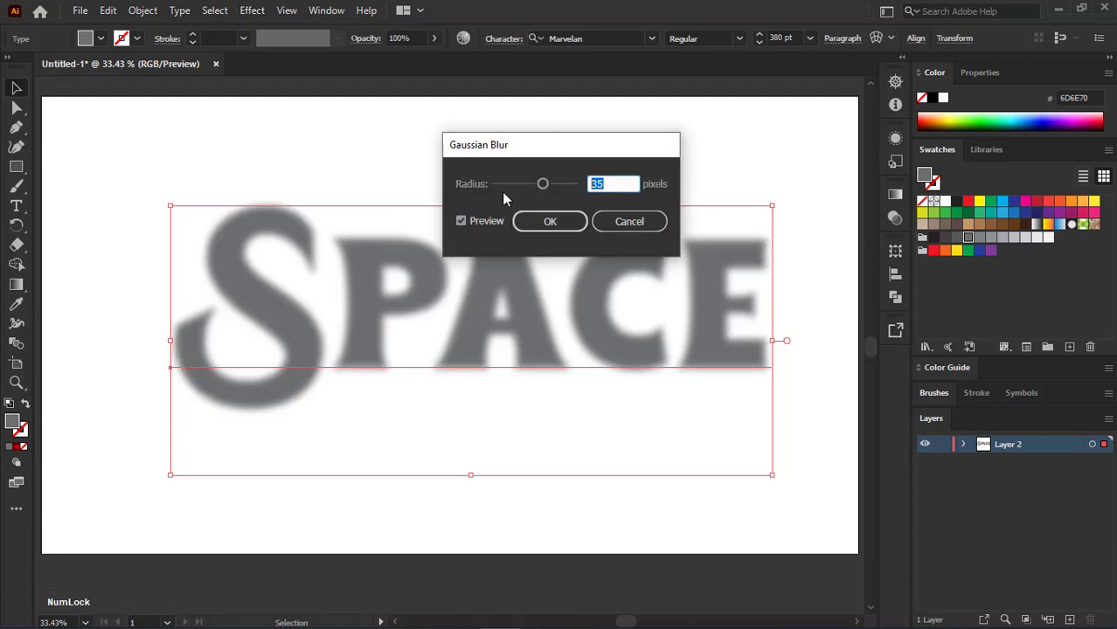
type("25")
left_click(553, 229)
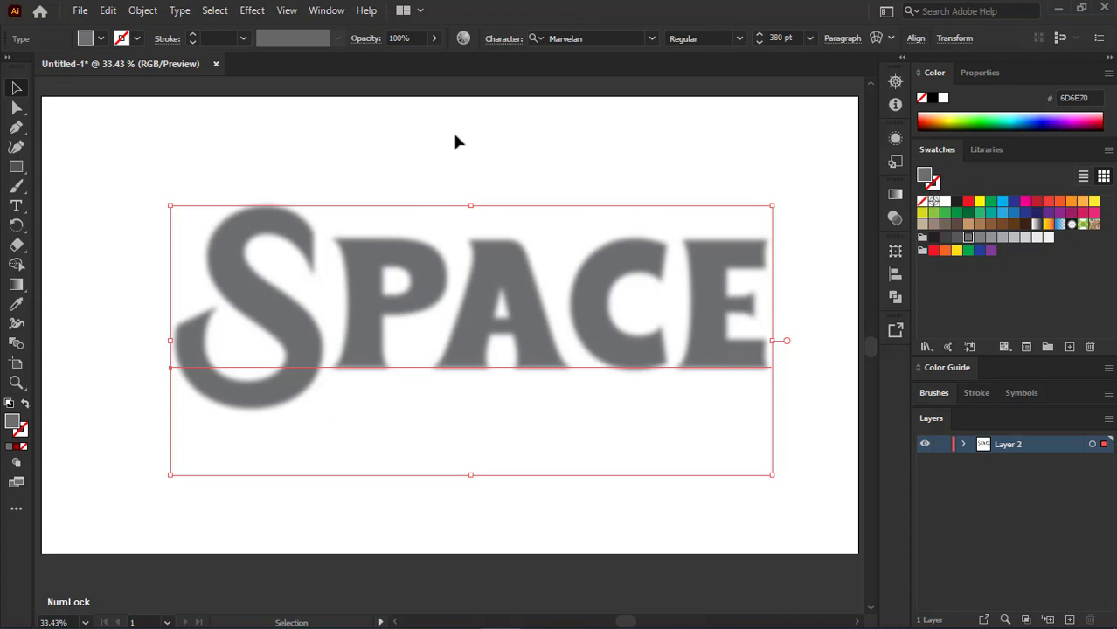
Rasterize the blurred word as an RGB image at High (300 ppi) resolution
left_click(143, 14)
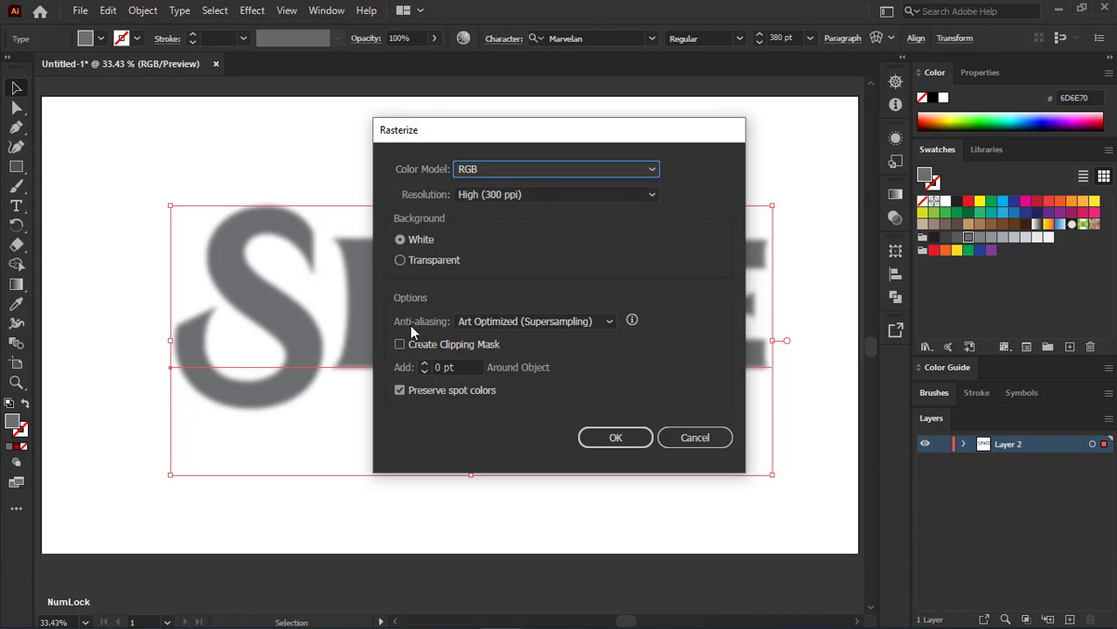
left_click(484, 328)
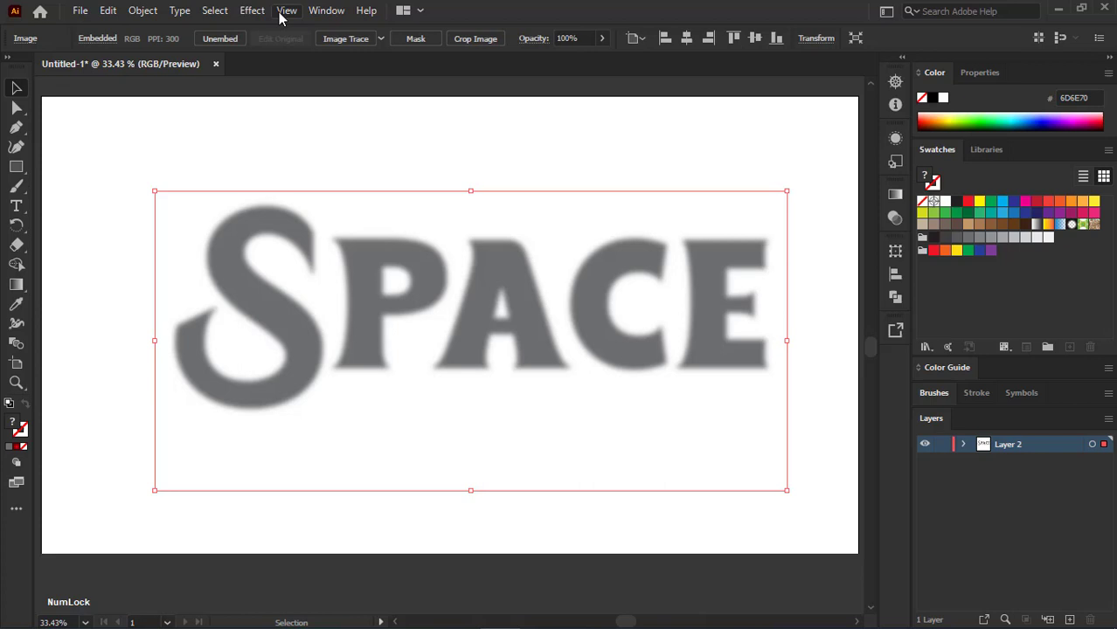
Browse the Effect menu toward the Pixelate > Color Halftone options
left_click(267, 15)
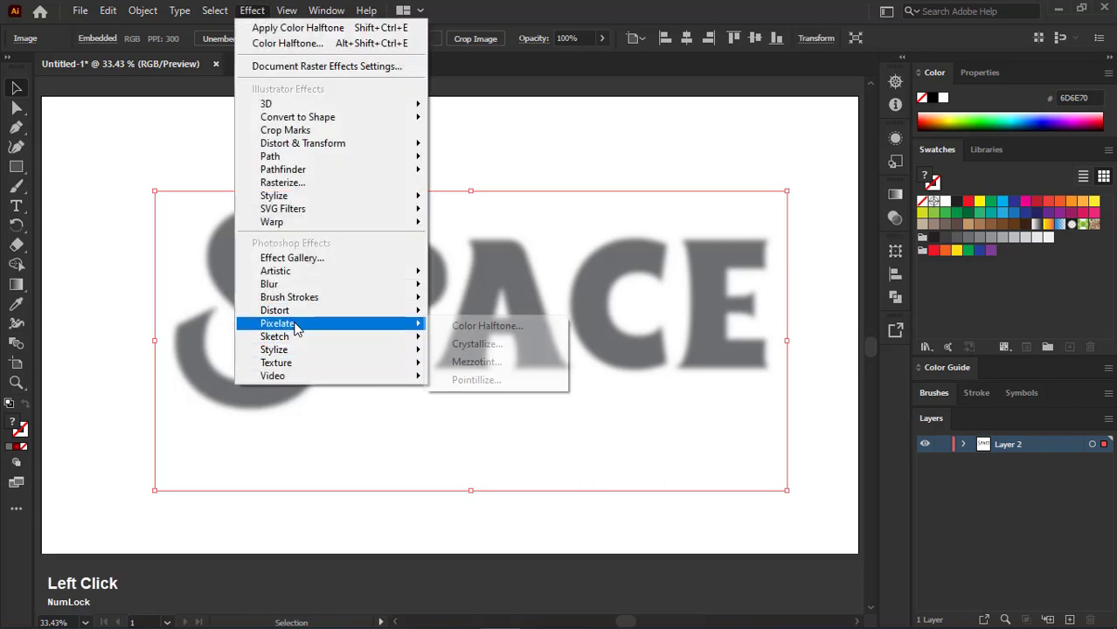
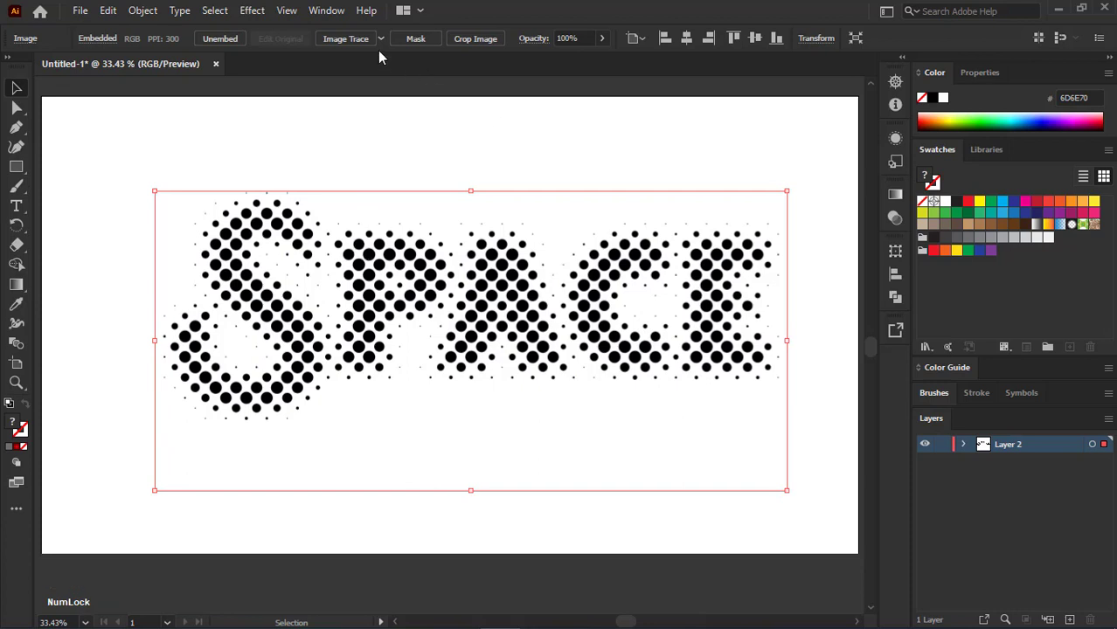
Reopen the Color Halftone effect from the Appearance panel and set Max. Radius to 85
left_click(335, 17)
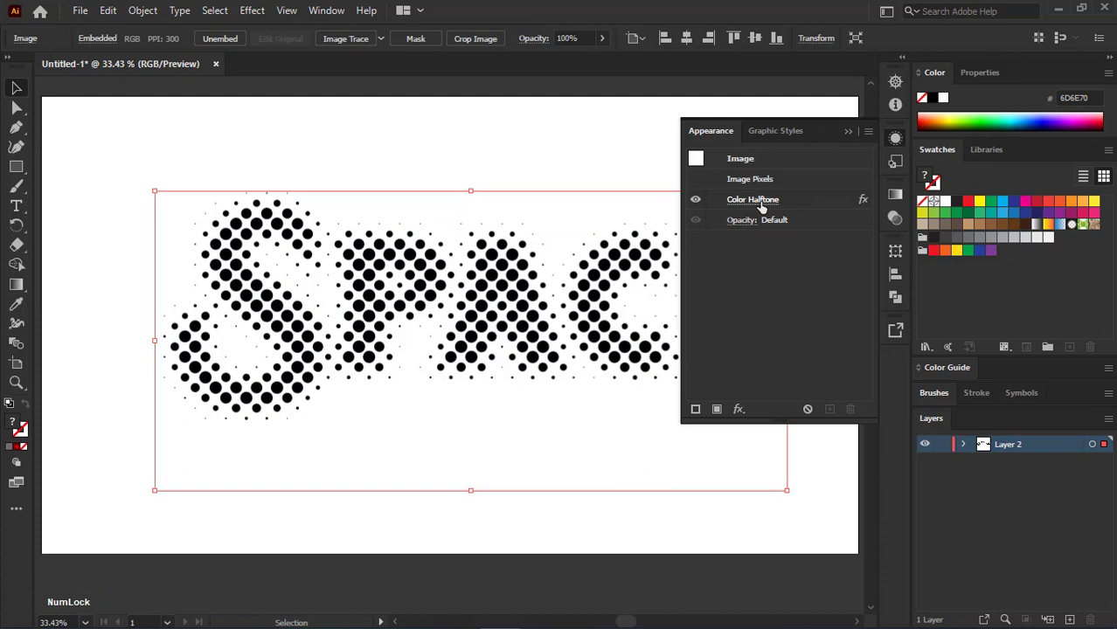
left_click(766, 209)
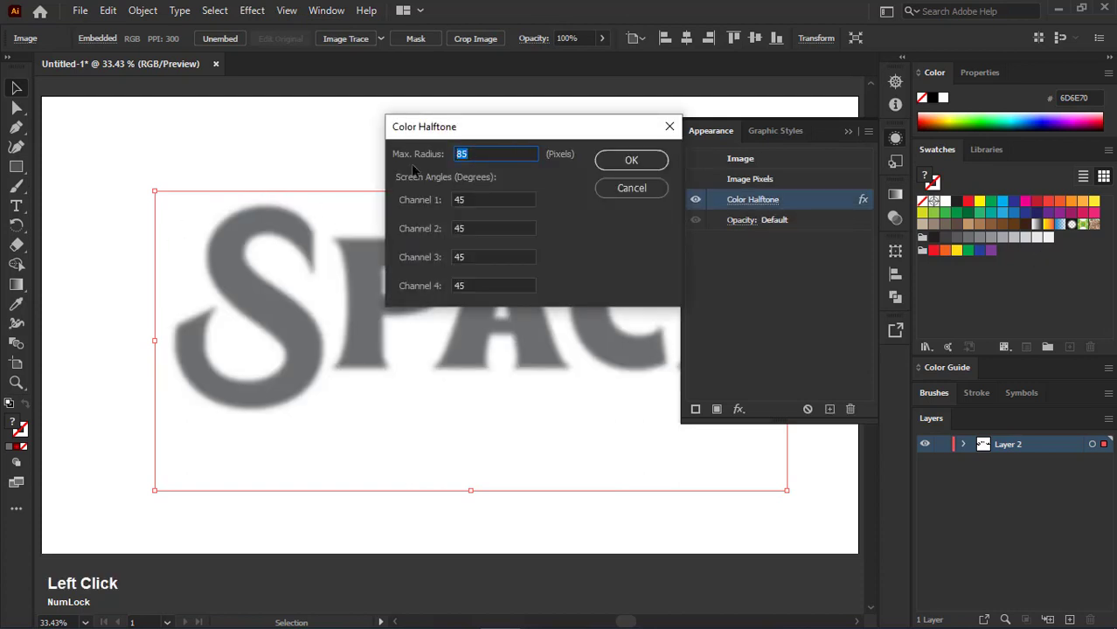
type("85")
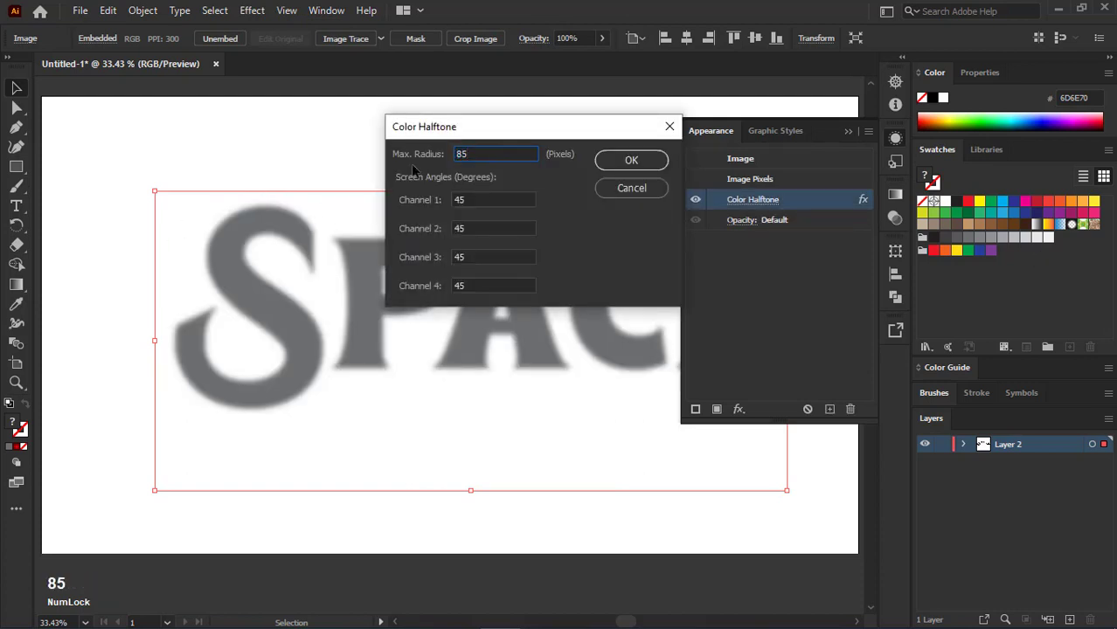
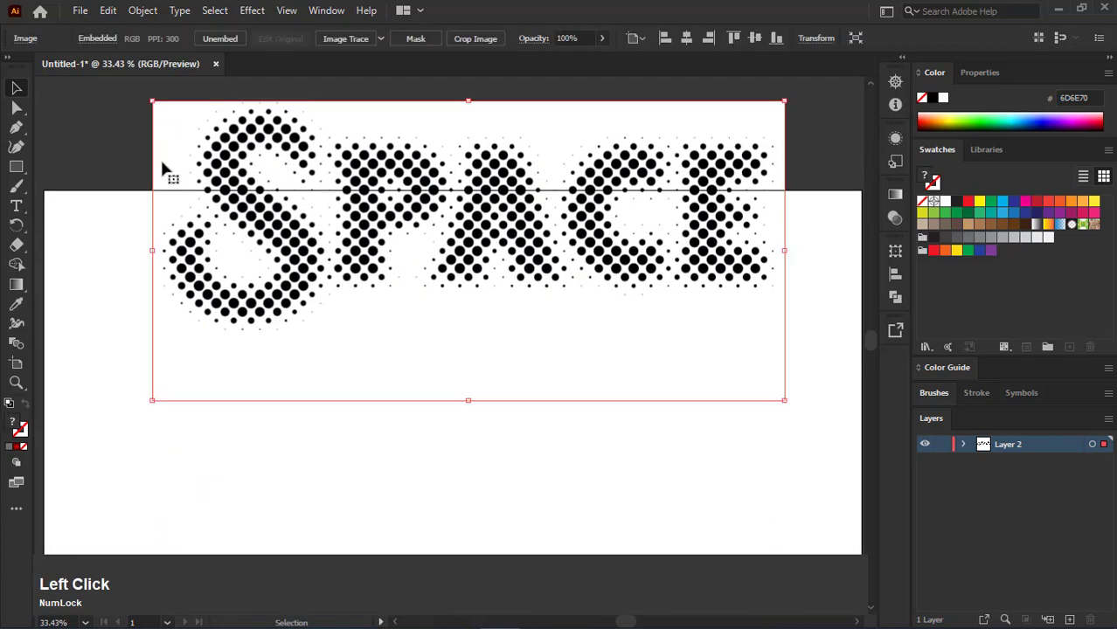
Image Trace and expand the halftone into vector dots, inspecting a fragment up close
key("ctrl+0")
left_click(236, 189)
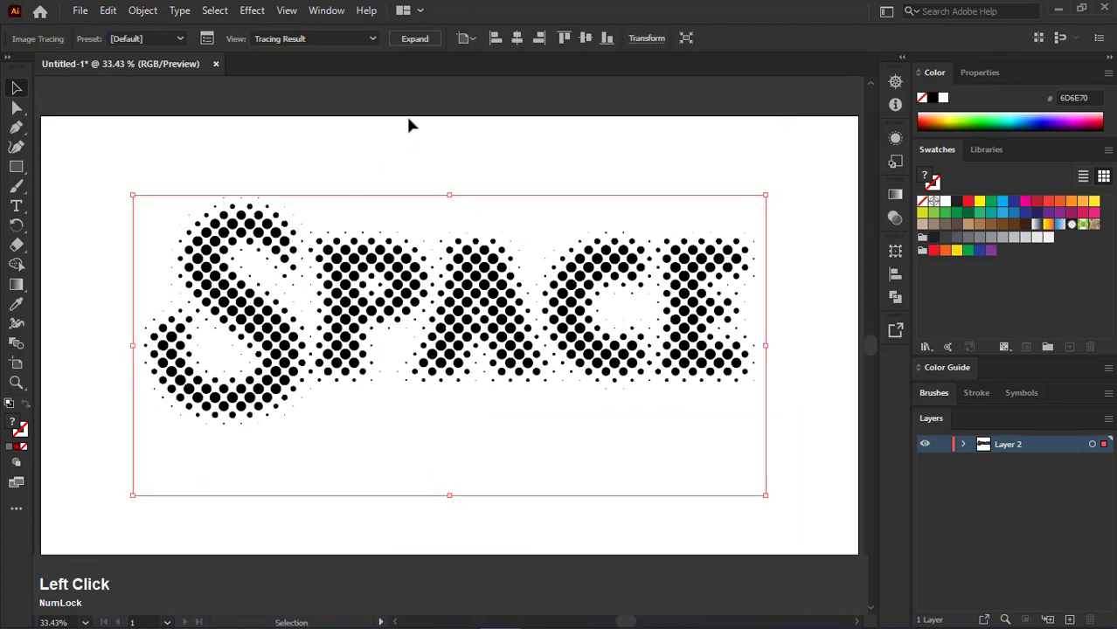
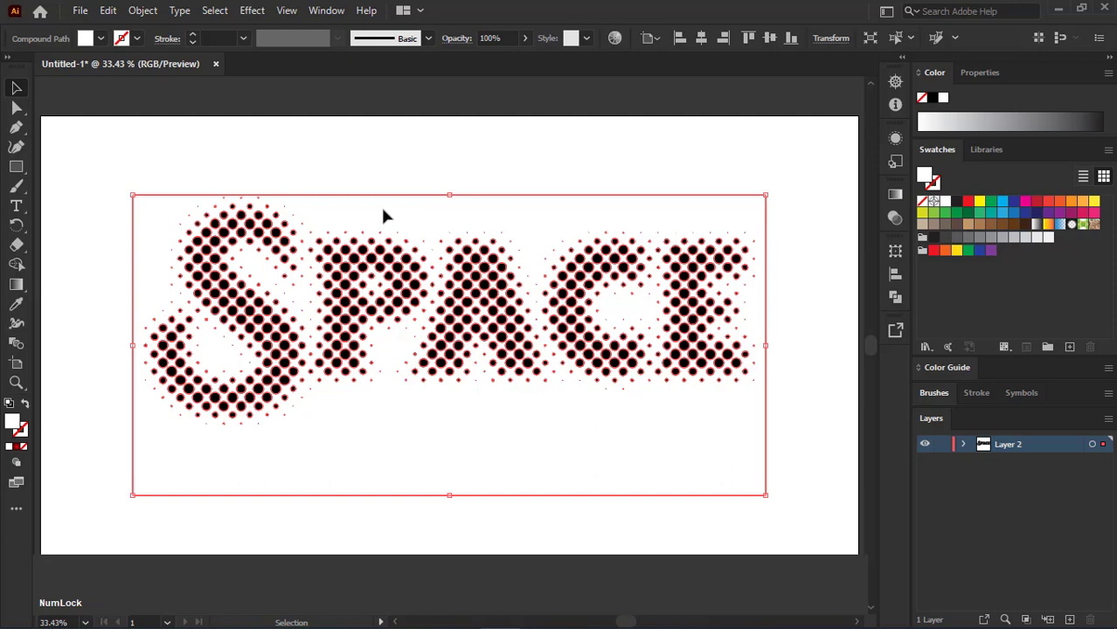
left_click(397, 190)
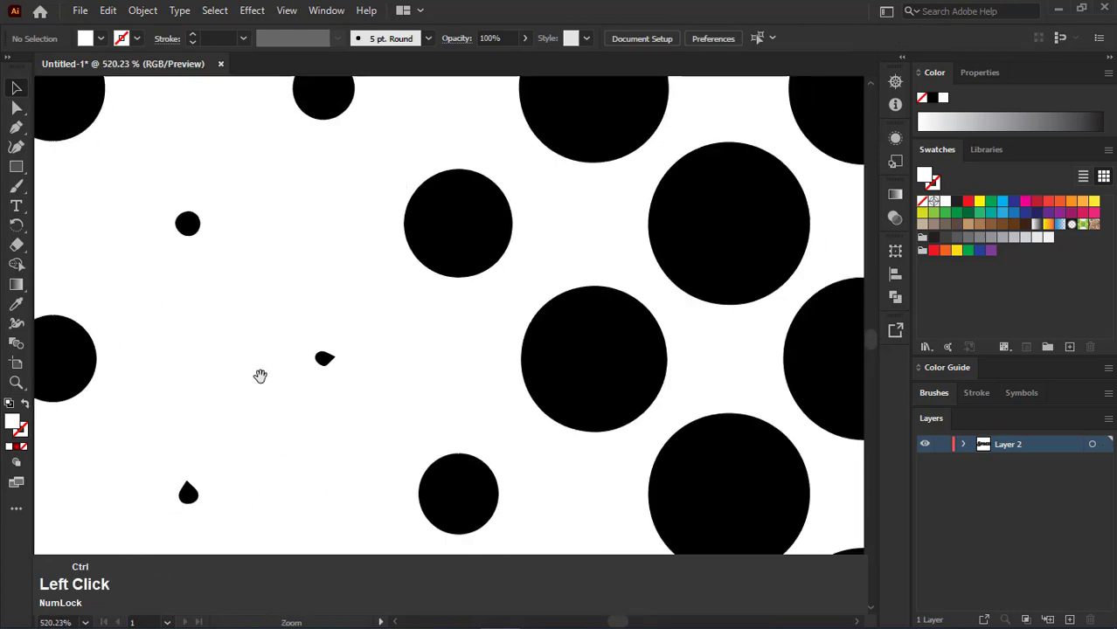
left_click(392, 341)
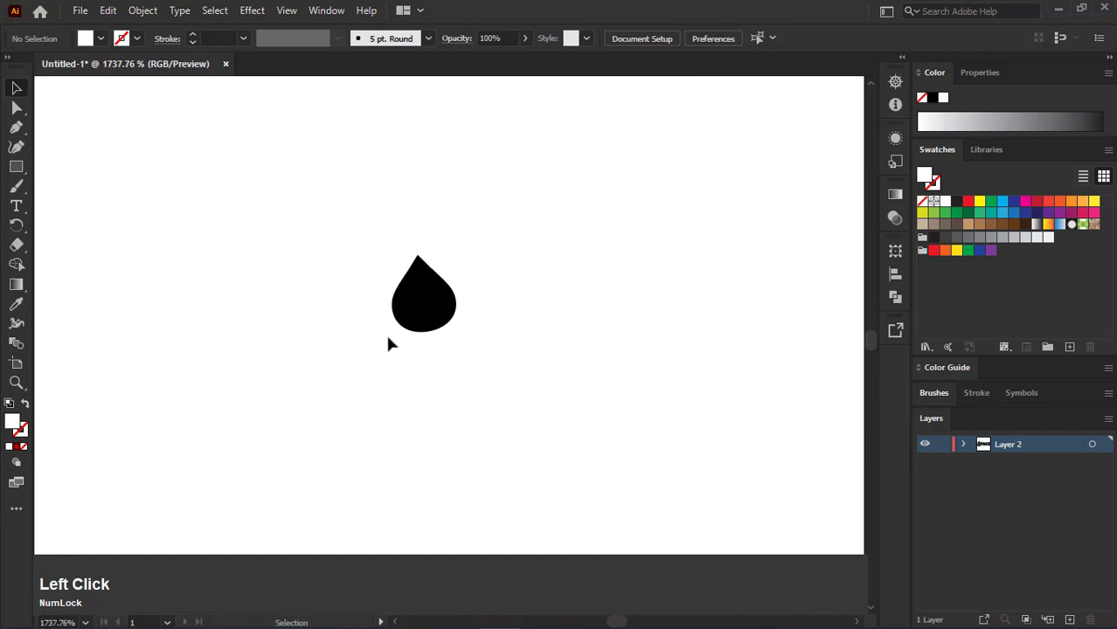
key("ctrl+0")
Draw a small black circle above the dotted word and select it together with all the dots
left_click(26, 176)
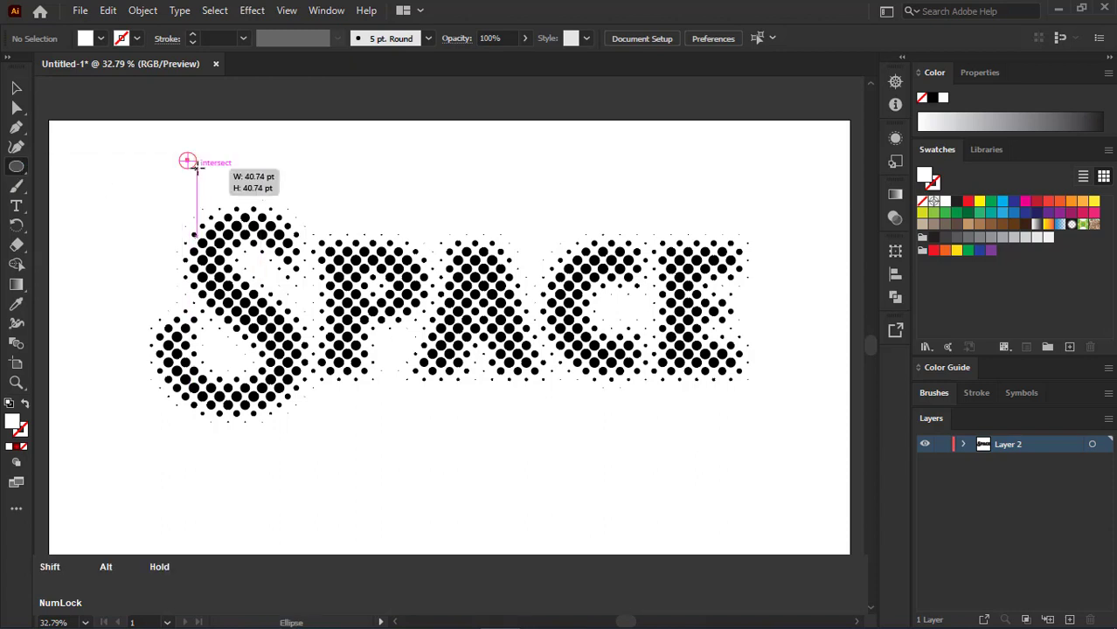
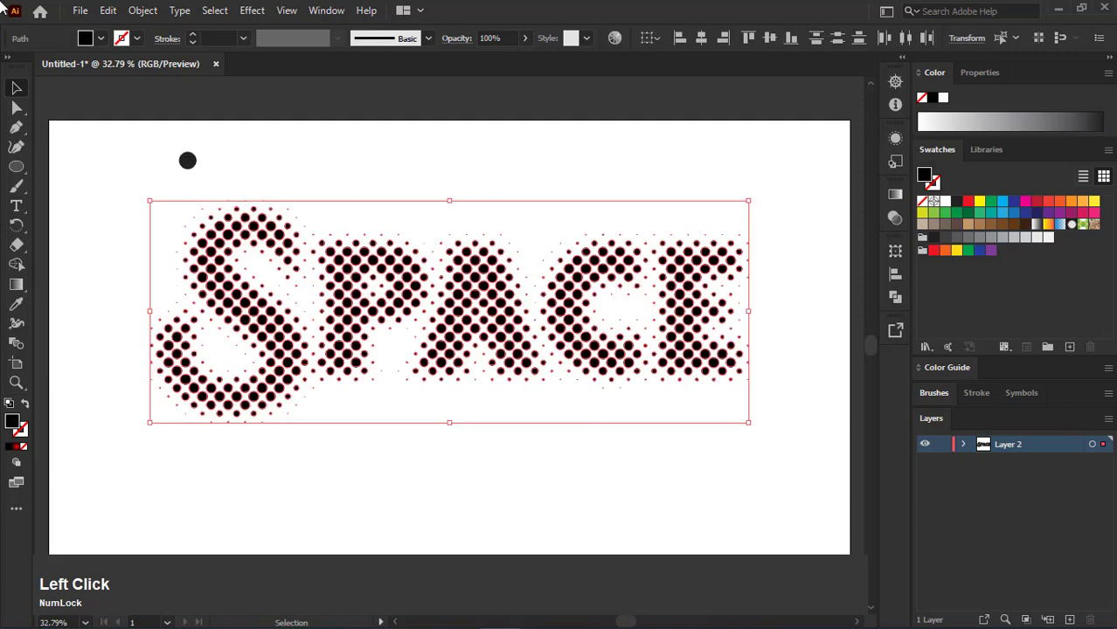
key("ctrl+g")
left_click(129, 138)
key("ctrl+a")
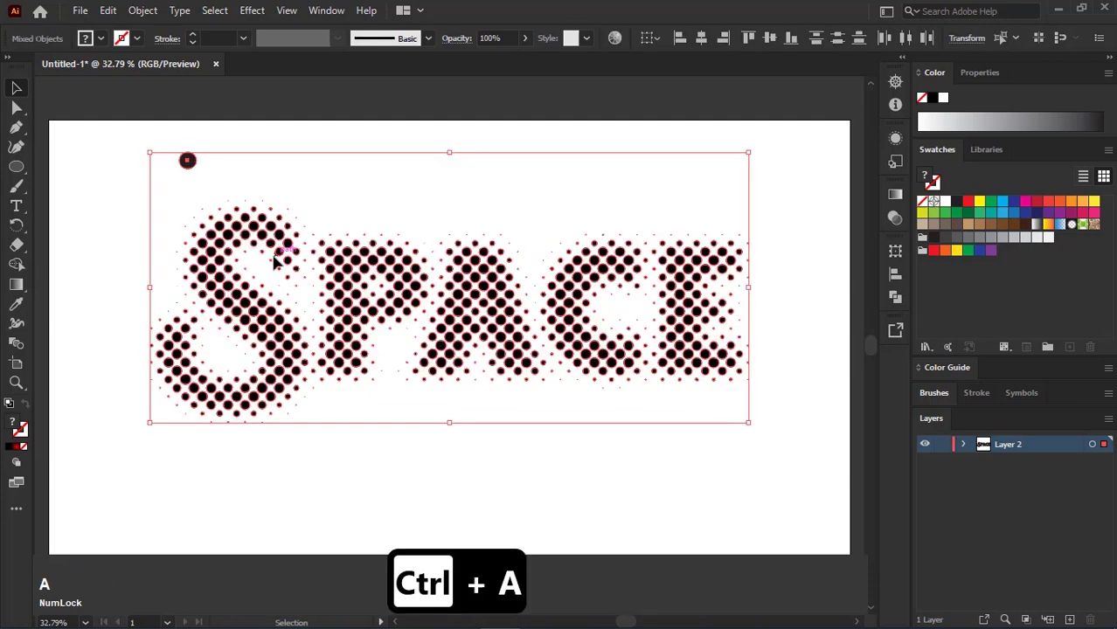
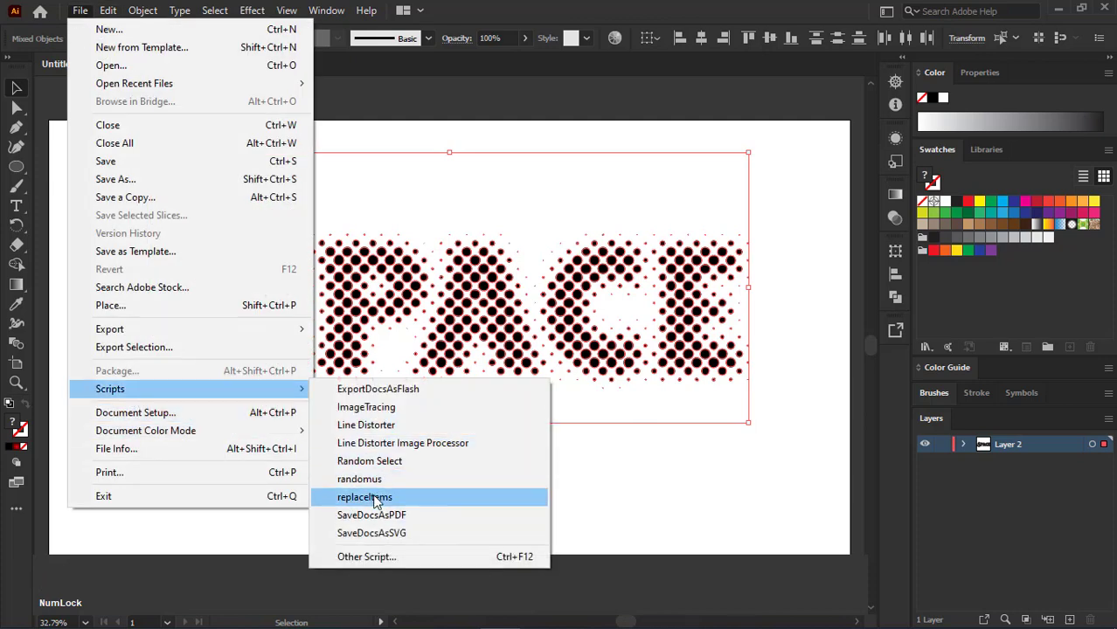
Run the ReplaceItems script with Top object and Fit to element size to swap dots for circles
left_click(379, 501)
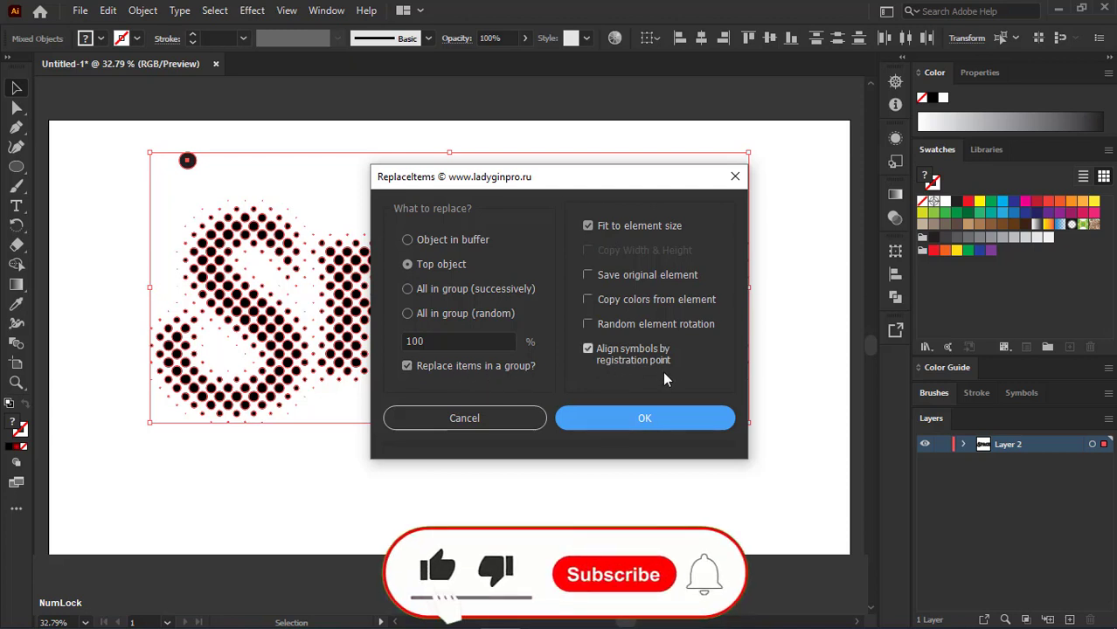
left_click(640, 429)
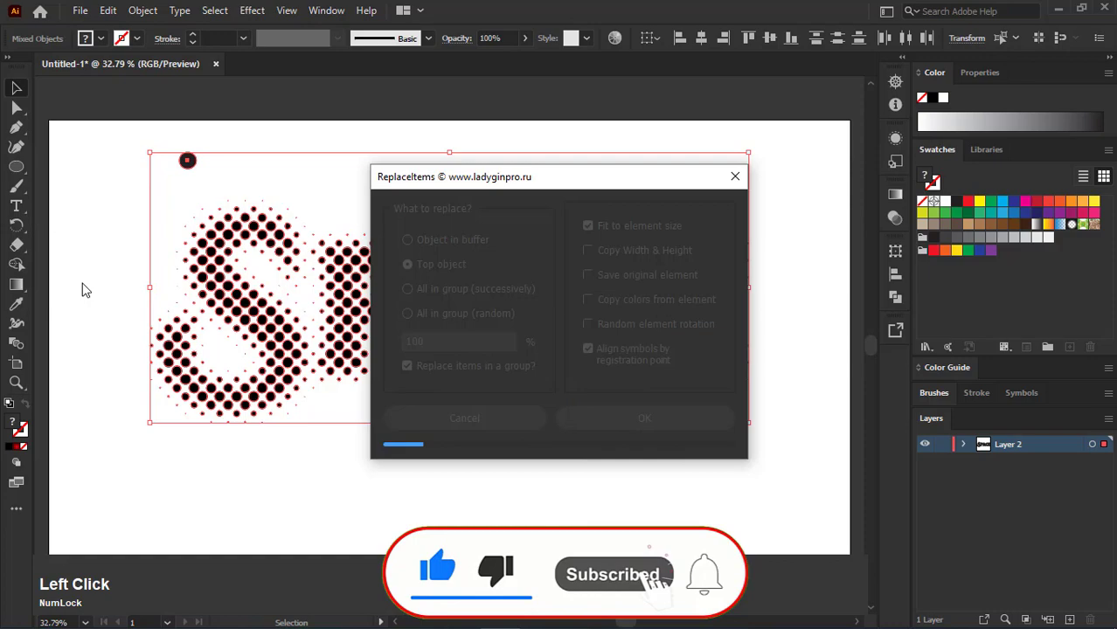
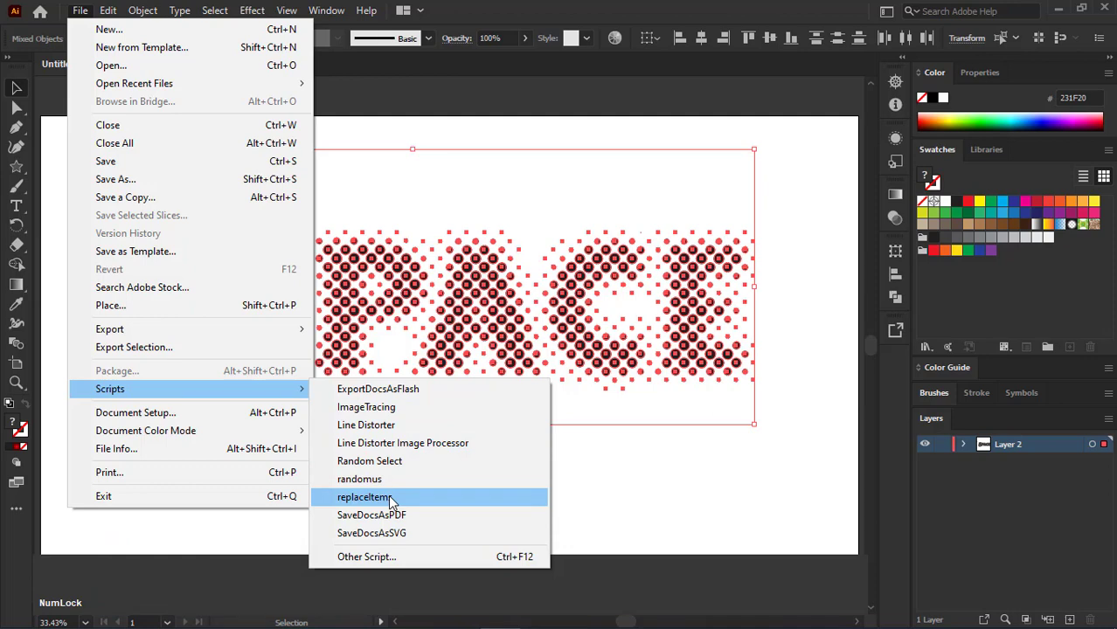
Run ReplaceItems again to replace every dot with a size-matched black star, then view the whole word
left_click(395, 502)
left_click(632, 421)
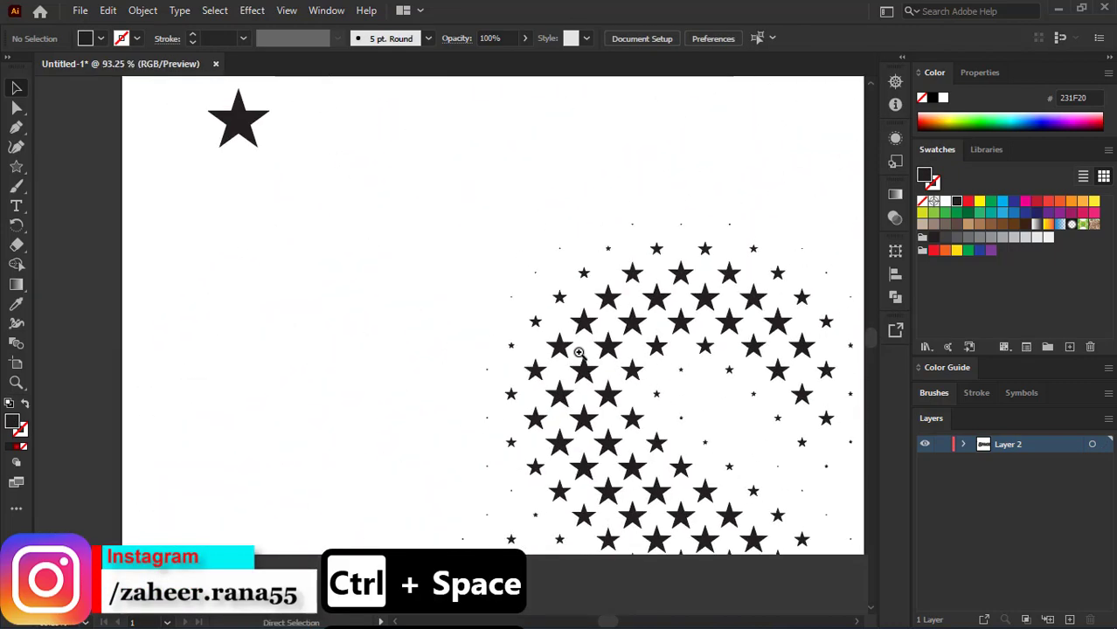
key("0")
left_click(251, 165)
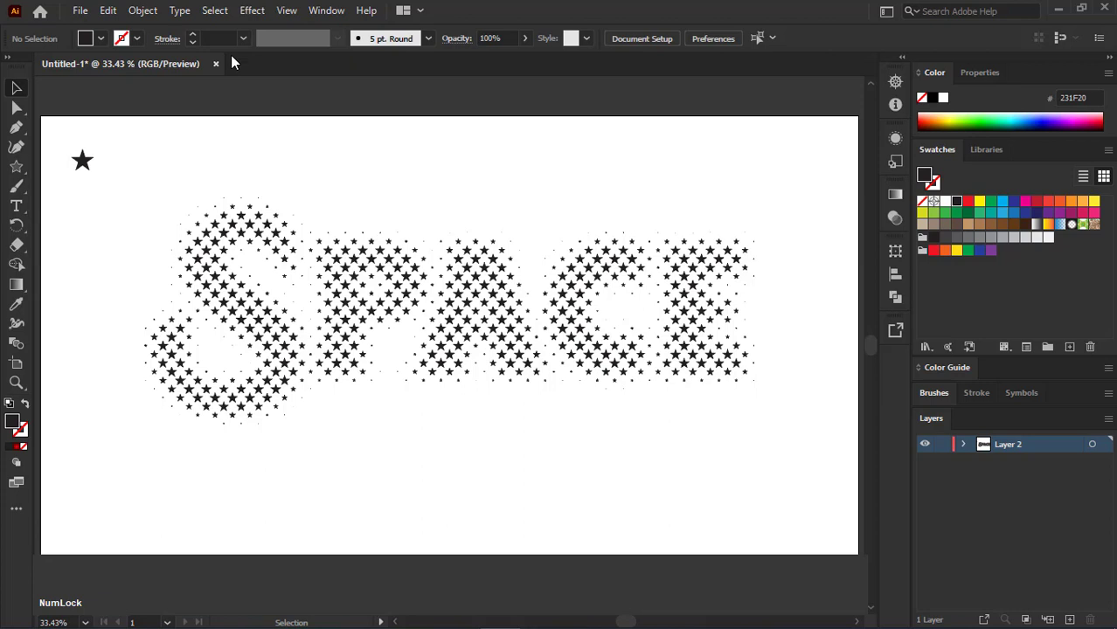
Draw a small hexagon, select all, and run ReplaceItems to replace the stars with hexagons
left_click(82, 137)
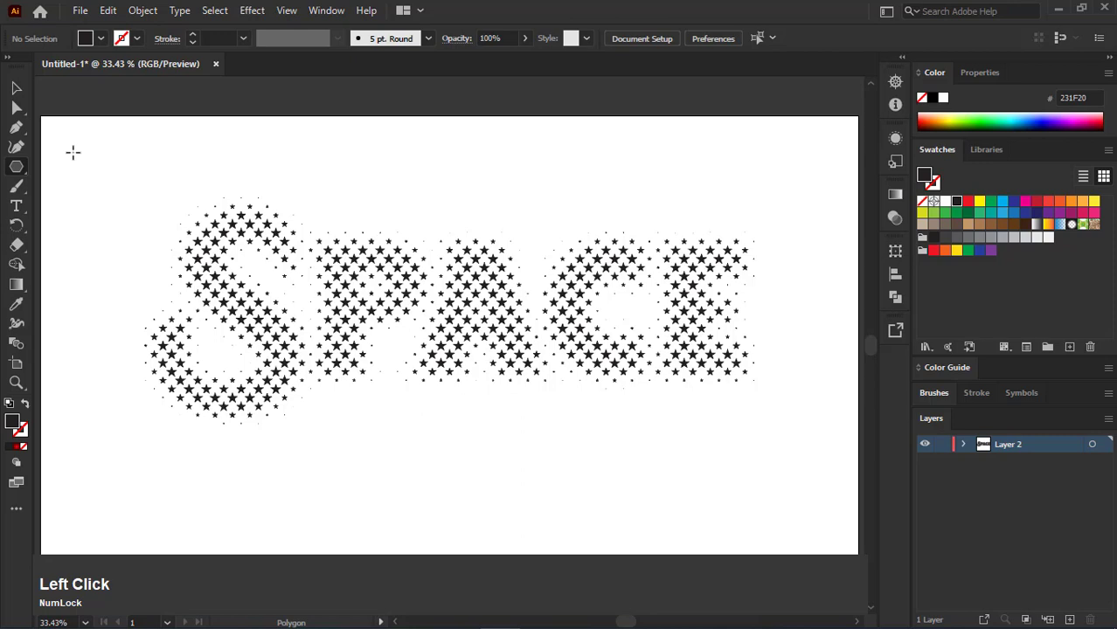
key("ctrl+a")
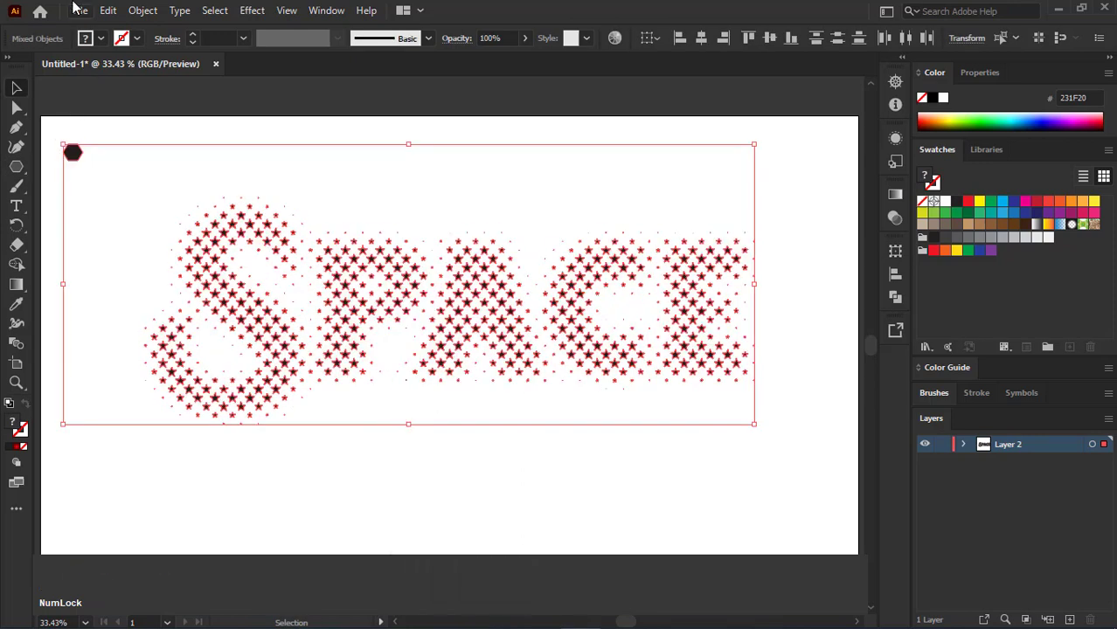
left_click(78, 12)
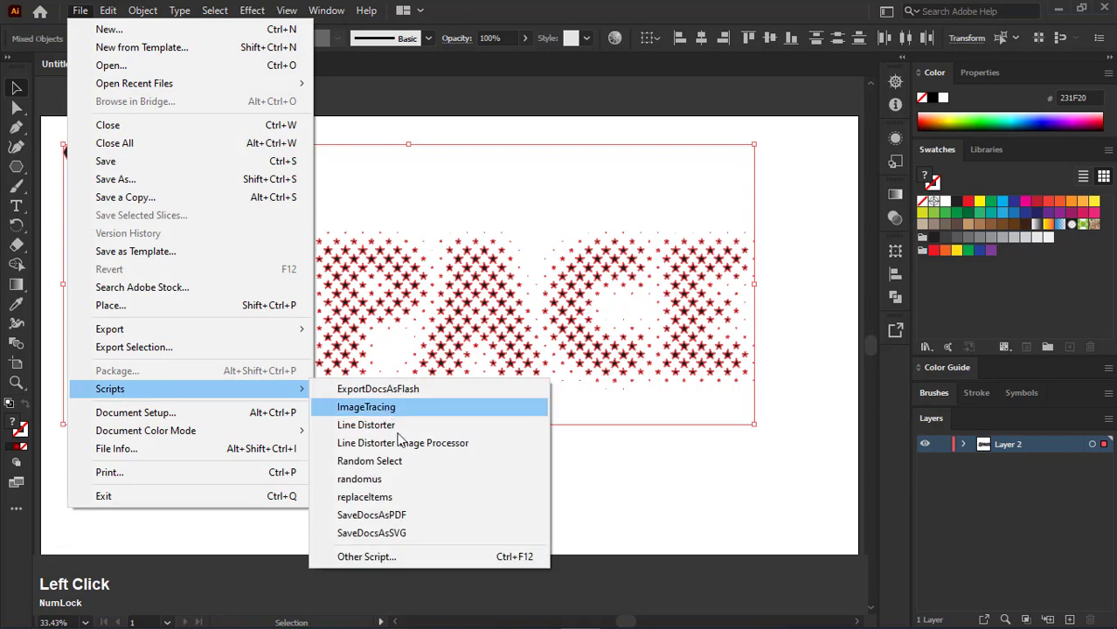
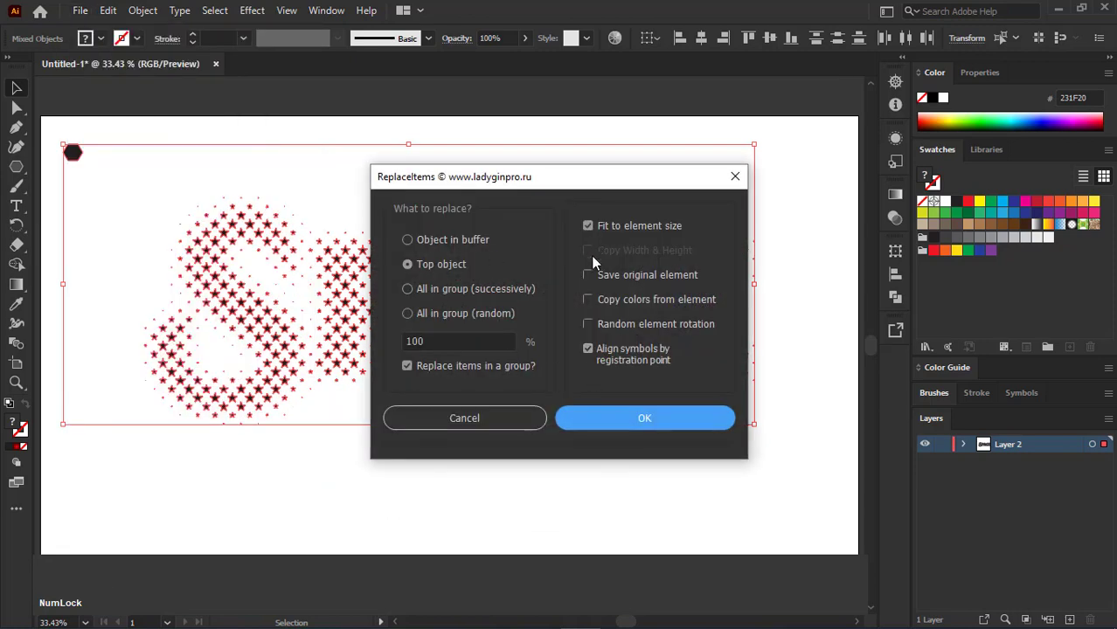
left_click(640, 423)
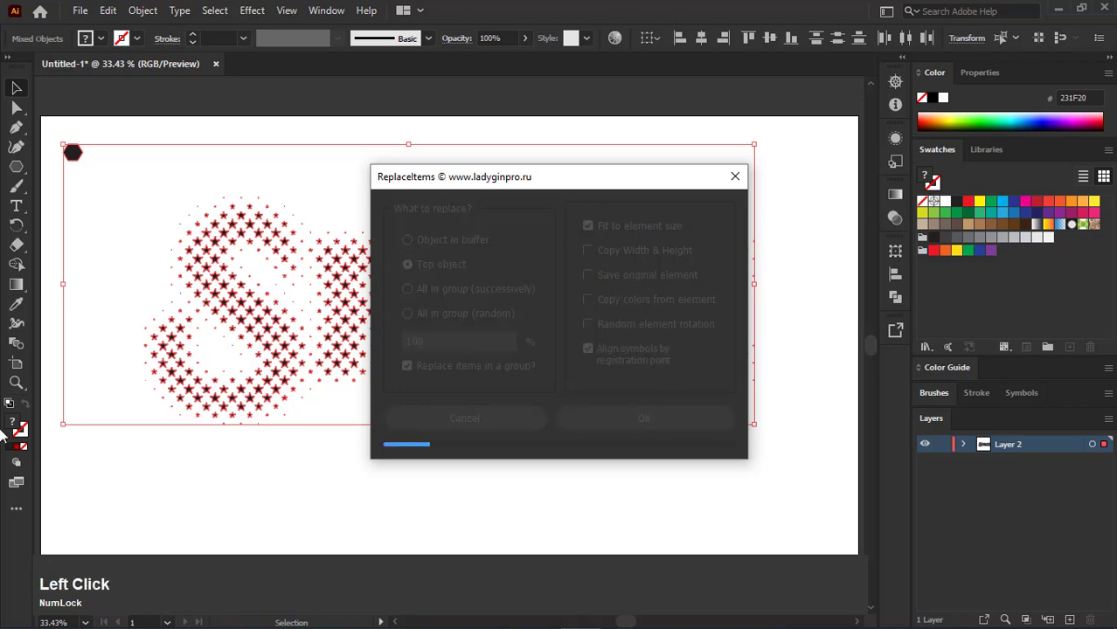
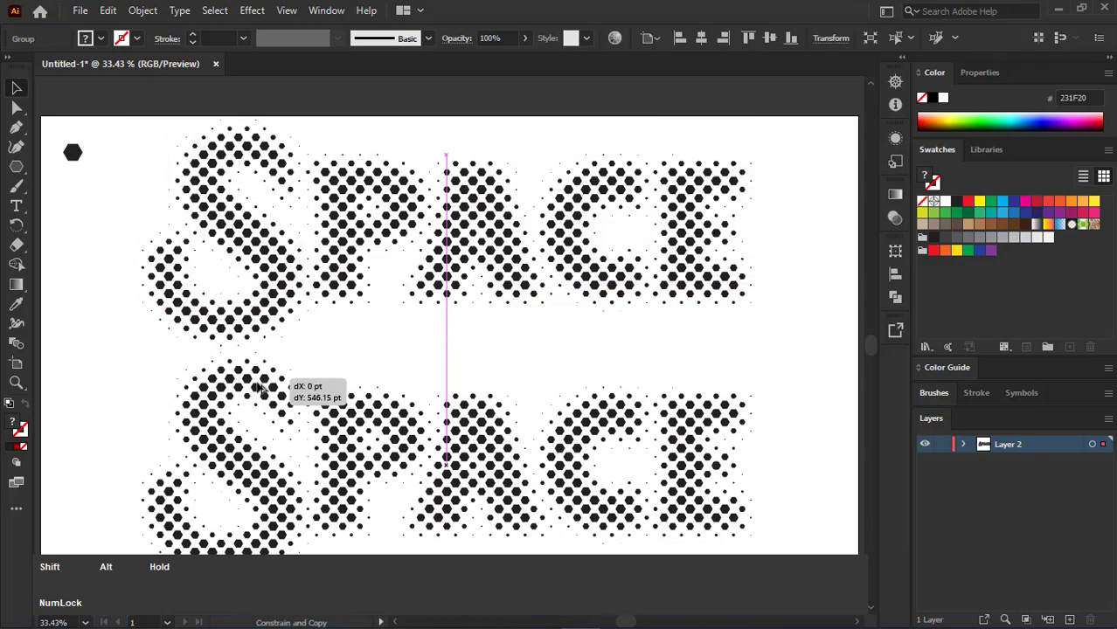
Recolour the top hexagon SPACE copy in varied greys via a script and fill the lower copy dark green
key("a")
double_click(130, 267)
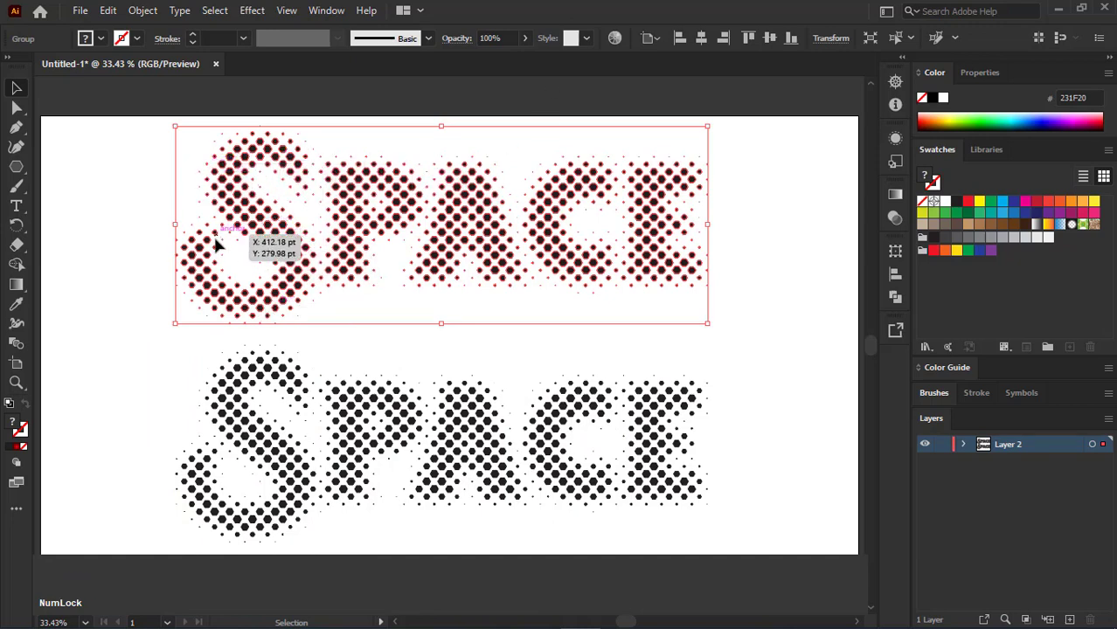
left_click(82, 17)
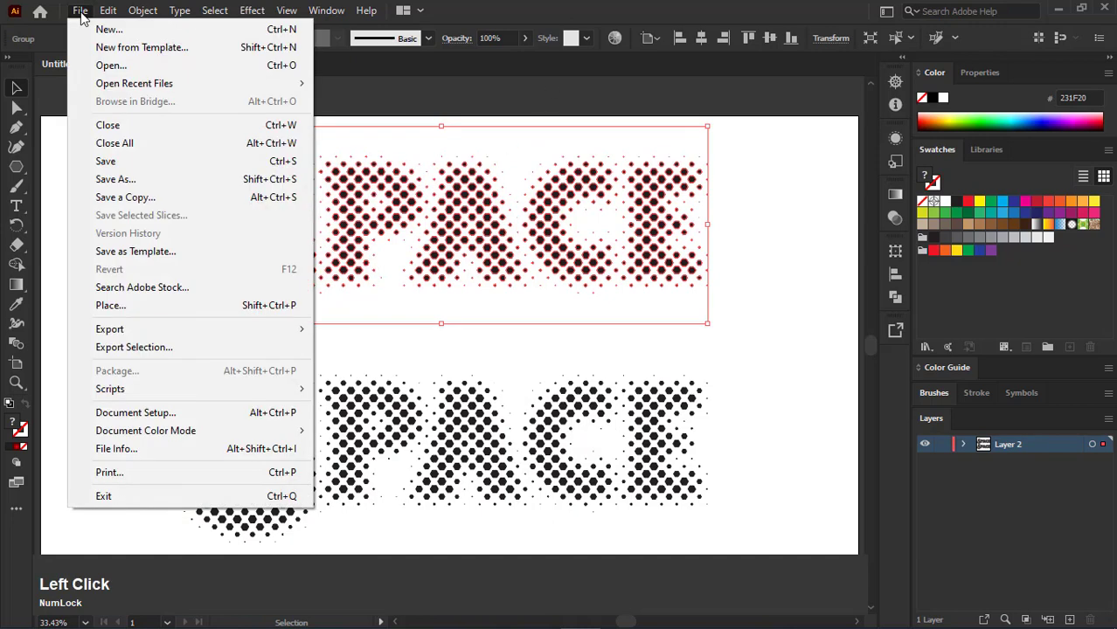
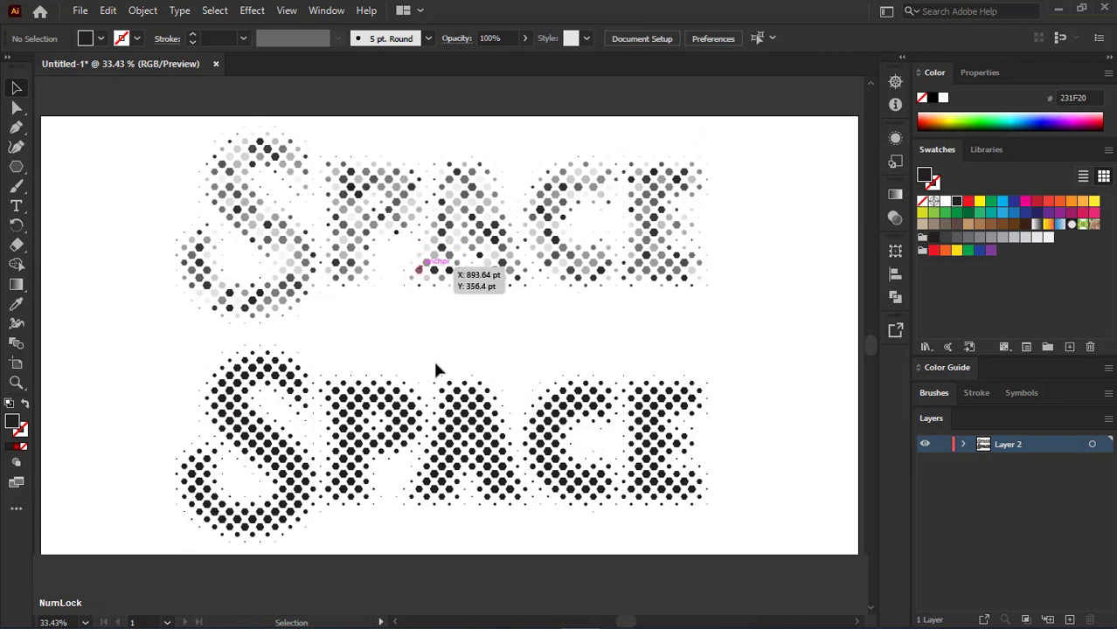
left_click(383, 369)
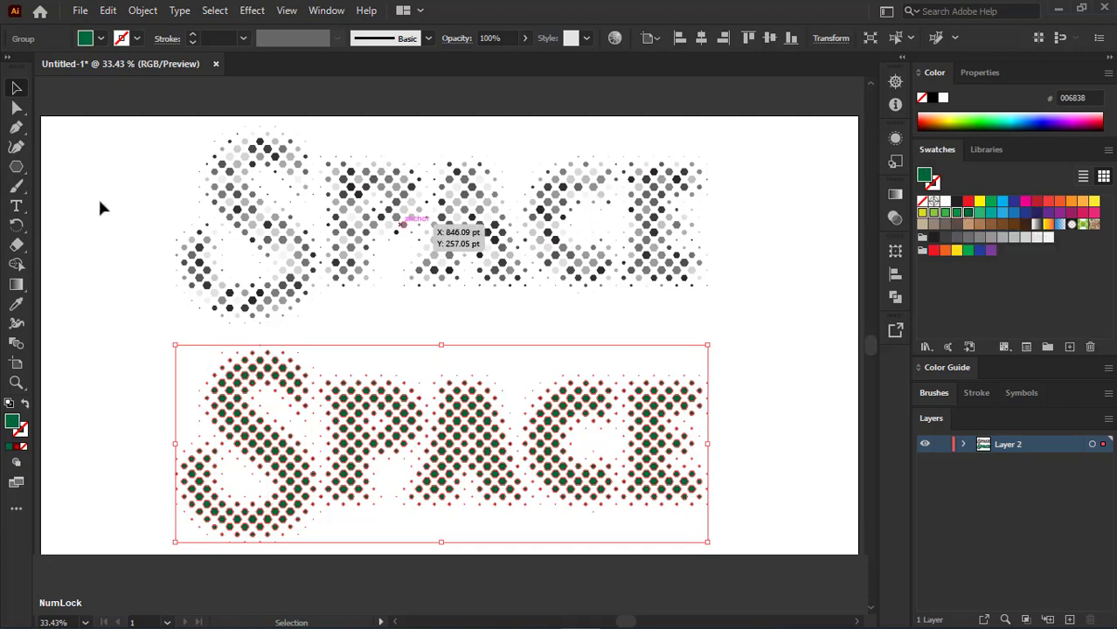
Run the colour scripts giving the top SPACE red shades and the lower green and yellow
left_click(81, 17)
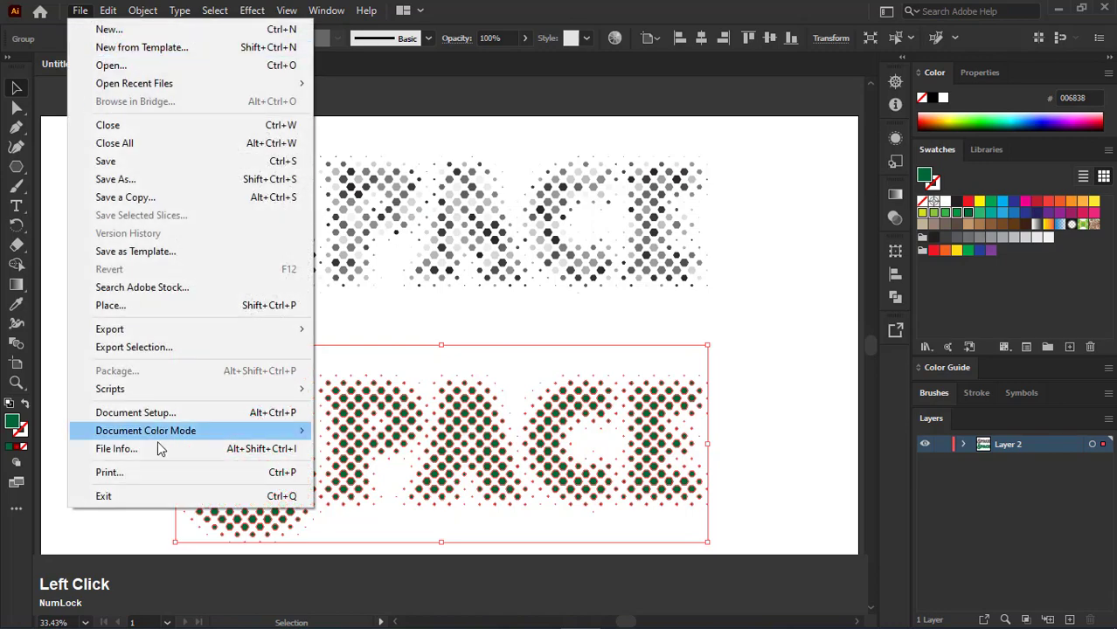
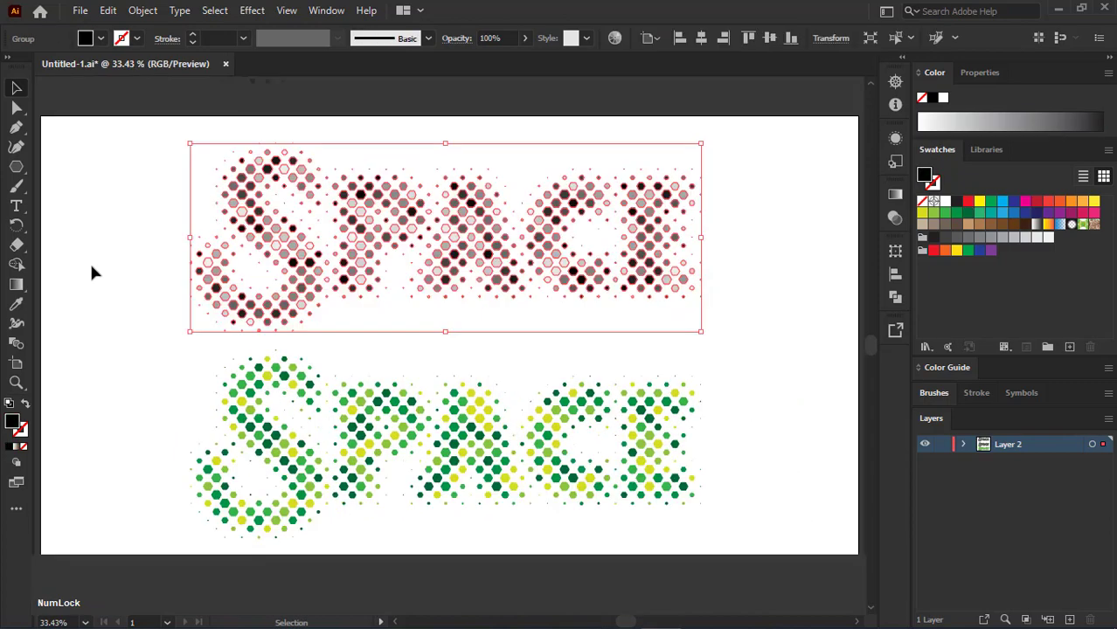
Create a new 1920×1080 px, 300 ppi RGB Photoshop document from the Custom preset
key("ctrl+c")
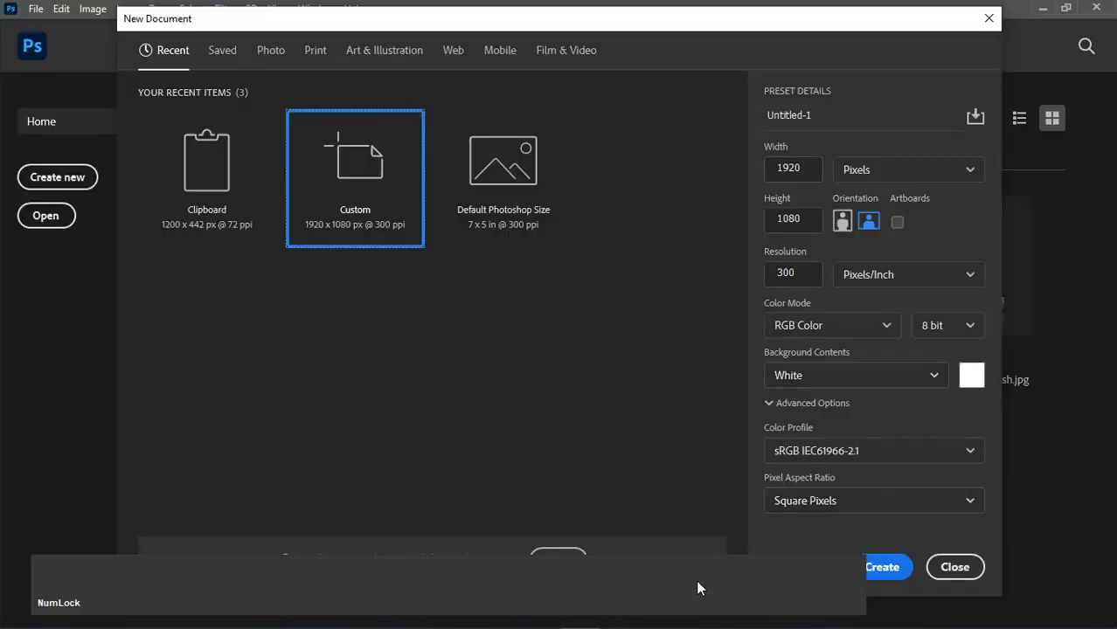
left_click(704, 598)
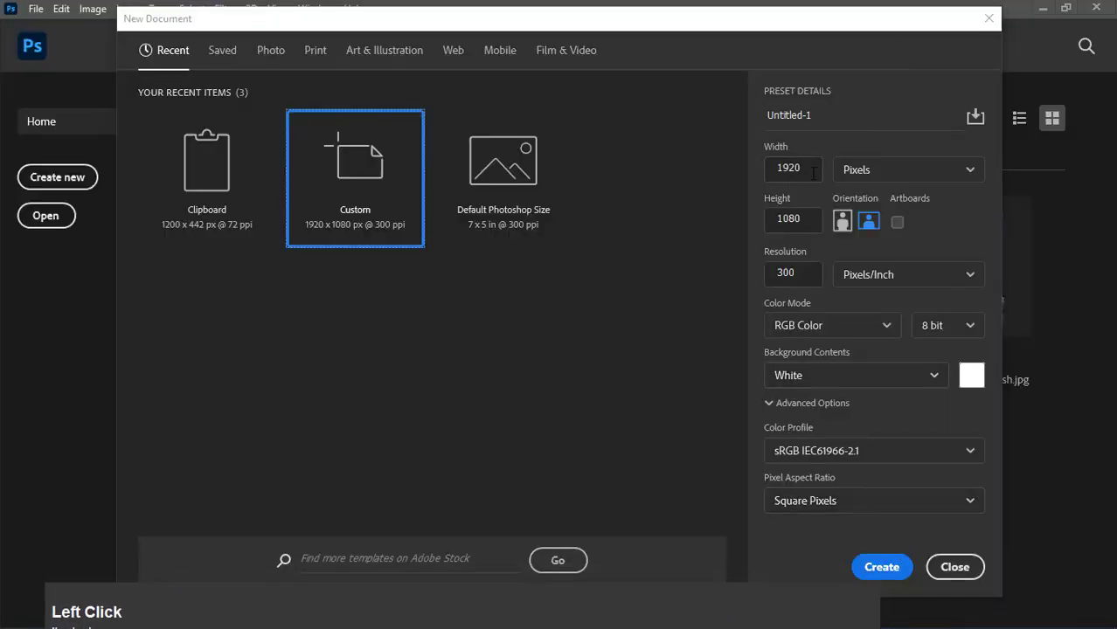